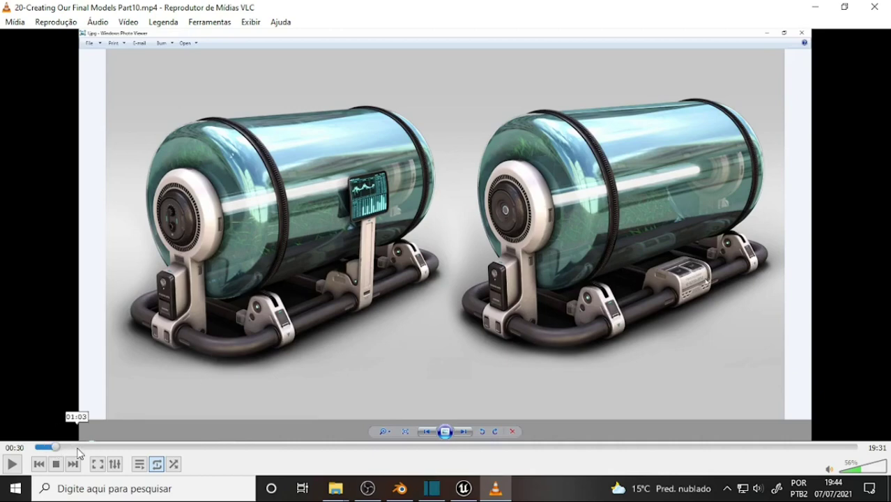
# Seek the tutorial from 00:30 to about 01:59, landing on the plain cylinder being modelled.
pyautogui.moveTo(80, 451); pyautogui.dragTo(80, 453)
pyautogui.middleClick(80, 453)
pyautogui.click(119, 456)
# Seek further along to about 04:38, past the flared rim to the joined pipe sections.
pyautogui.middleClick(133, 456)
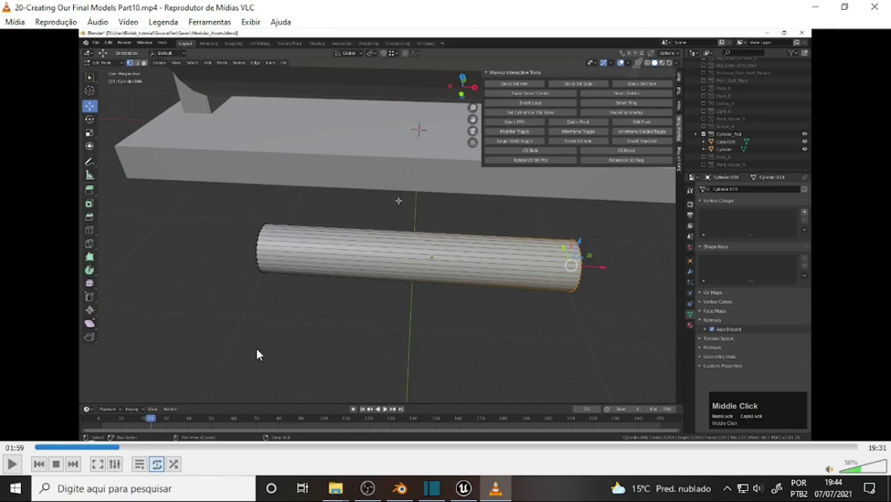
pyautogui.click(154, 450)
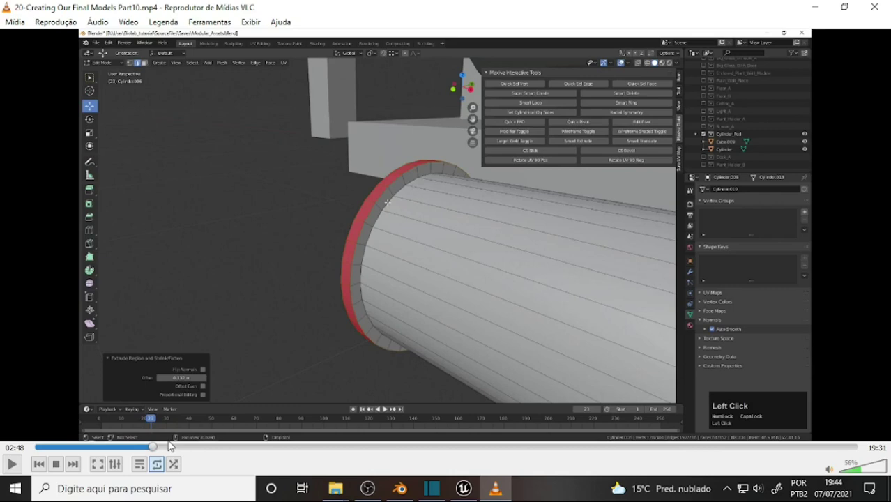
pyautogui.press('ctrl+b')
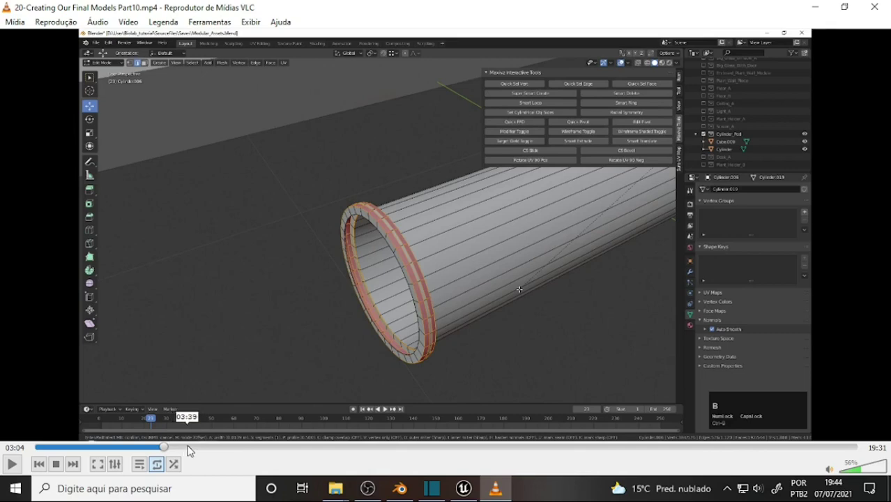
pyautogui.click(187, 449)
pyautogui.press('Tab')
# Seek ahead toward 11:26, settling near 08:54 on the bent pipe running through the box.
pyautogui.click(235, 451)
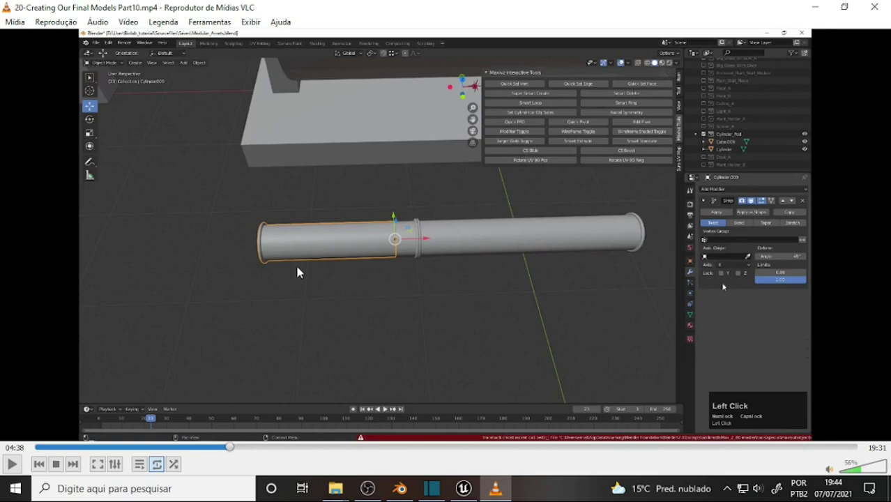
pyautogui.press('q')
pyautogui.moveTo(285, 448); pyautogui.dragTo(304, 453)
pyautogui.scroll(-3)
pyautogui.click(304, 453)
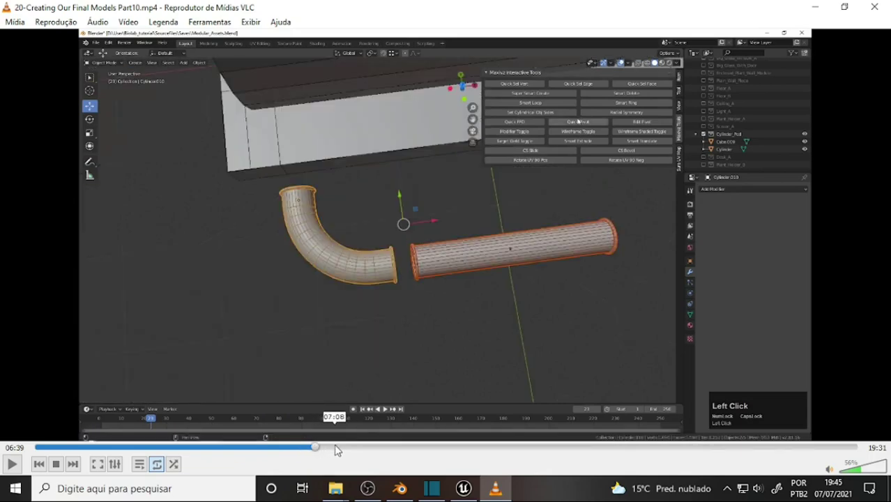
pyautogui.middleClick(367, 450)
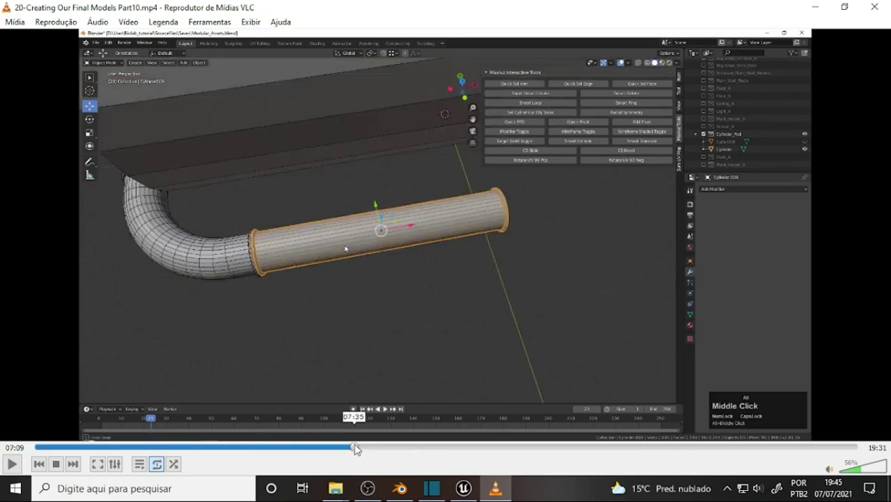
pyautogui.scroll(-3)
pyautogui.scroll(3)
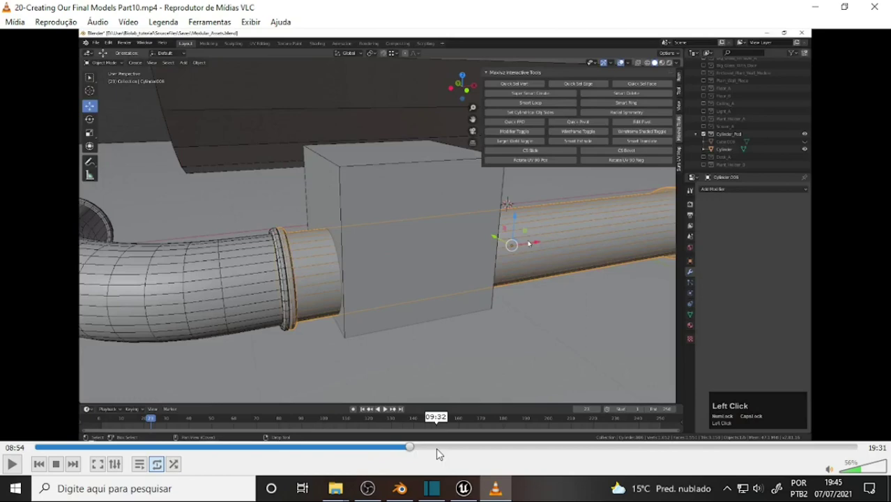